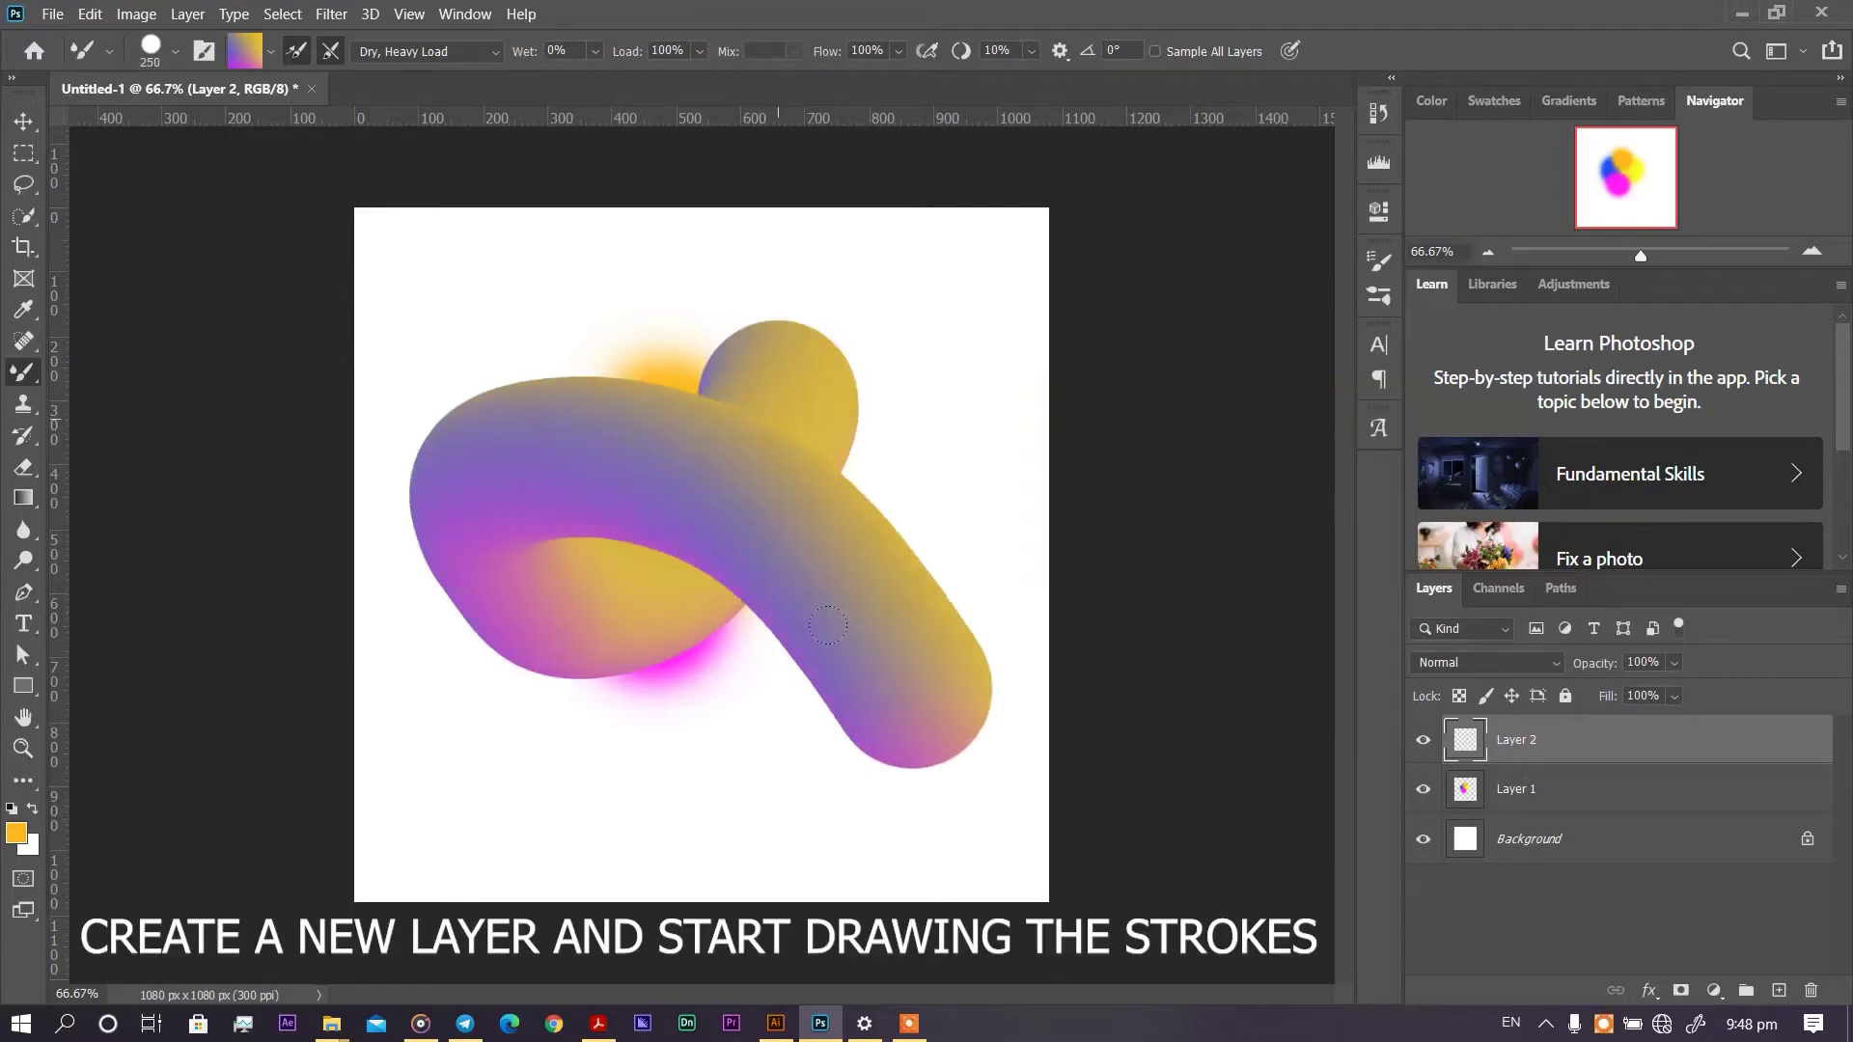
Step: Undo the last few Mixer Brush tube strokes to reshape the gradient blobs
{"action": "key", "text": "ctrl+z"}
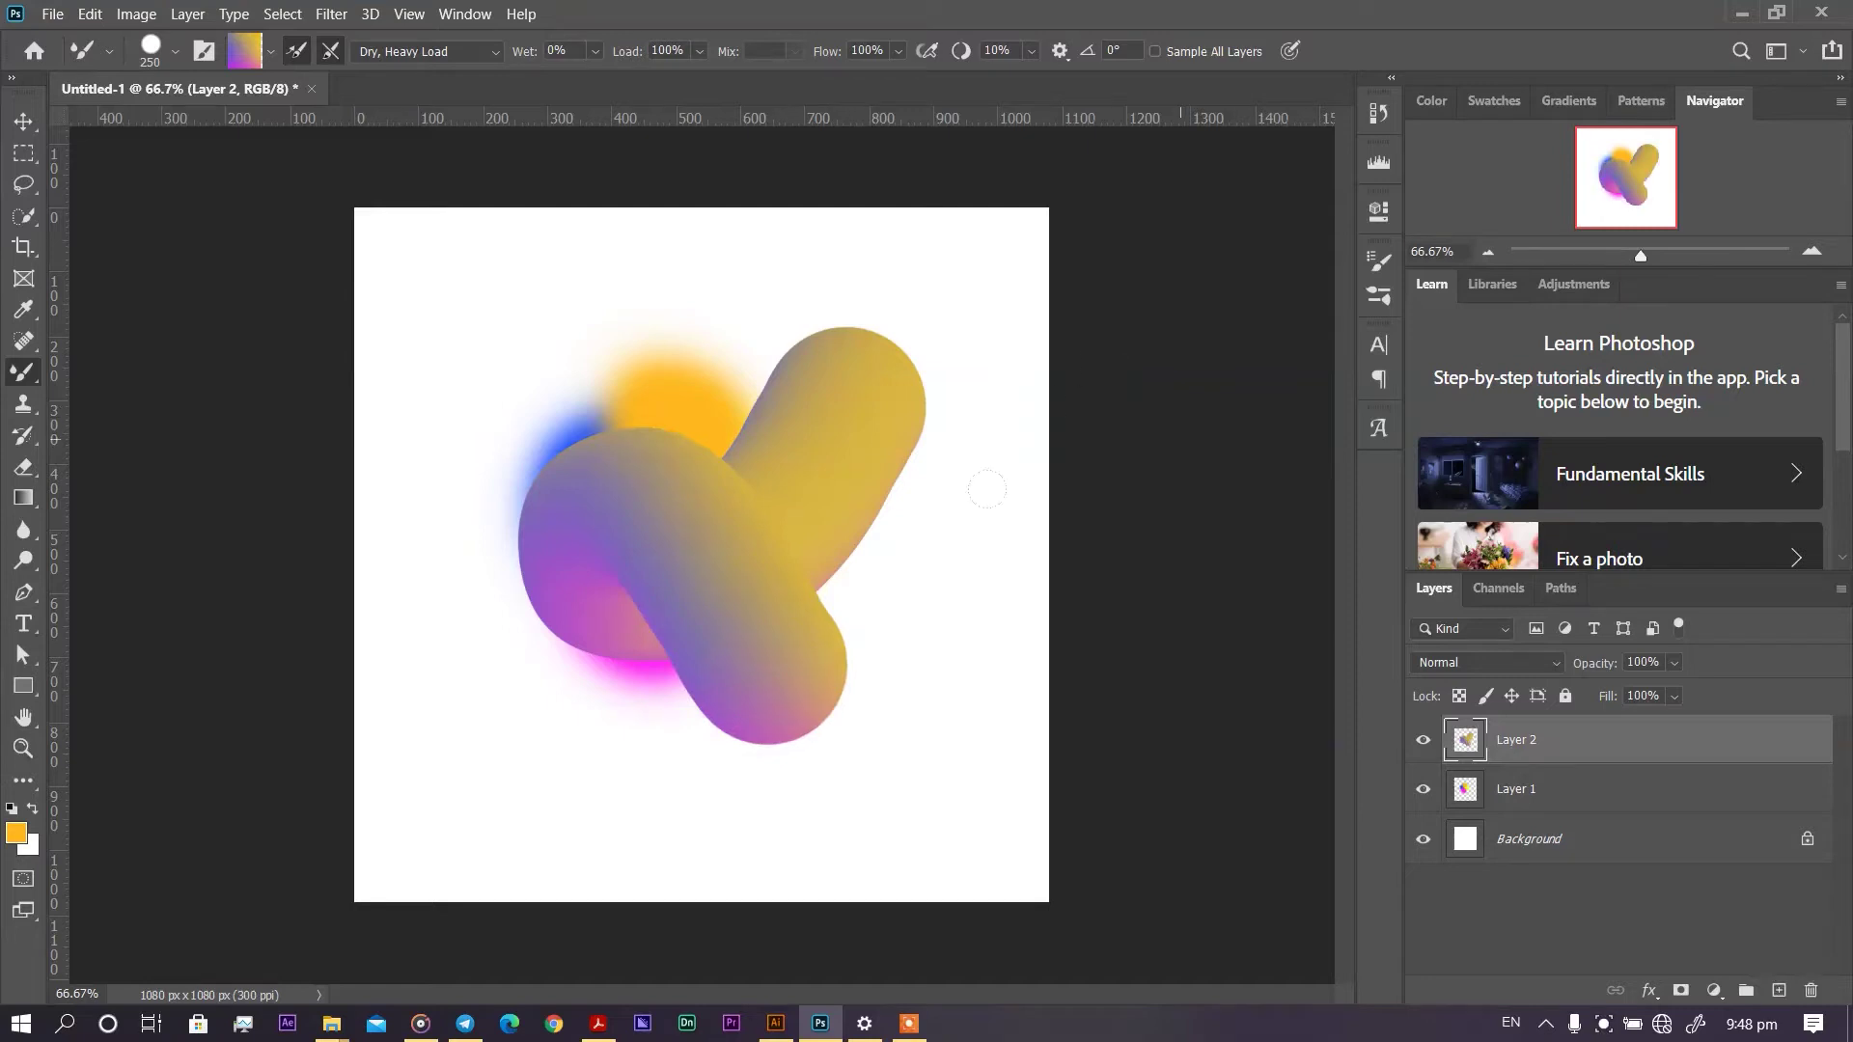
{"action": "key", "text": "ctrl+z"}
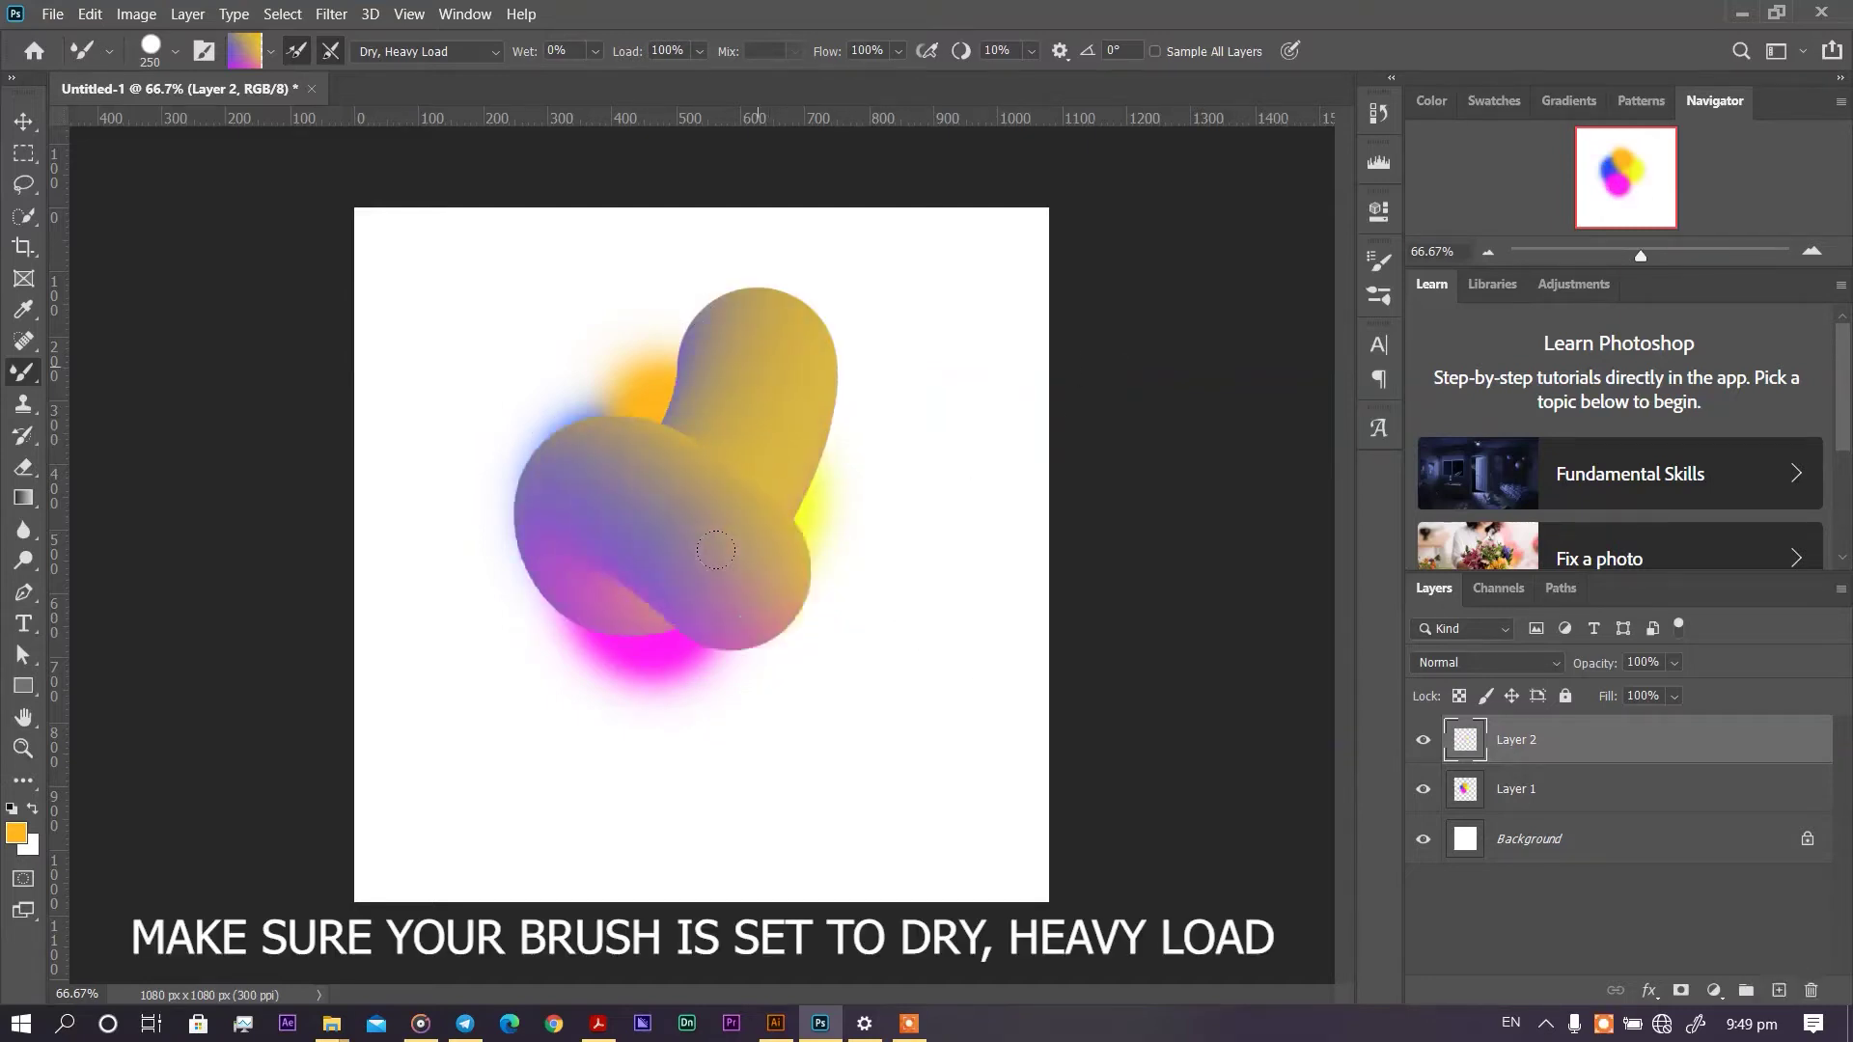
{"action": "key", "text": "ctrl+z"}
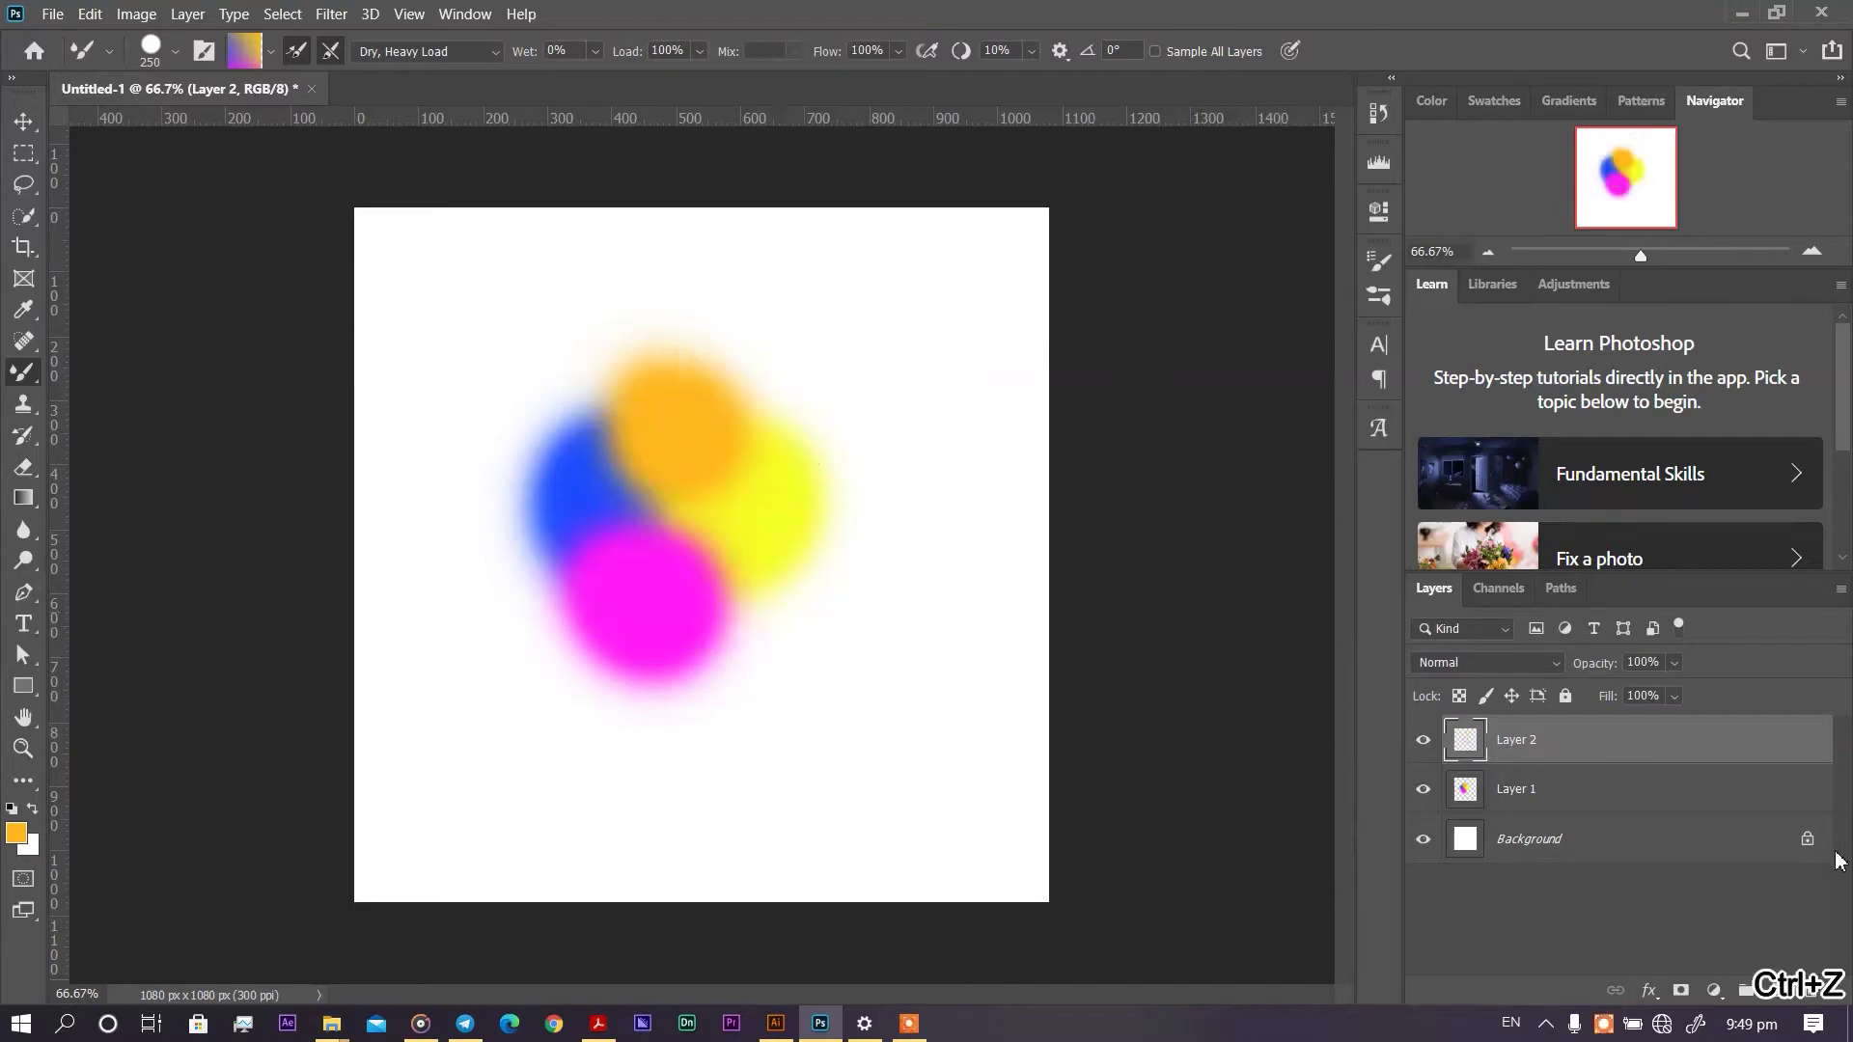
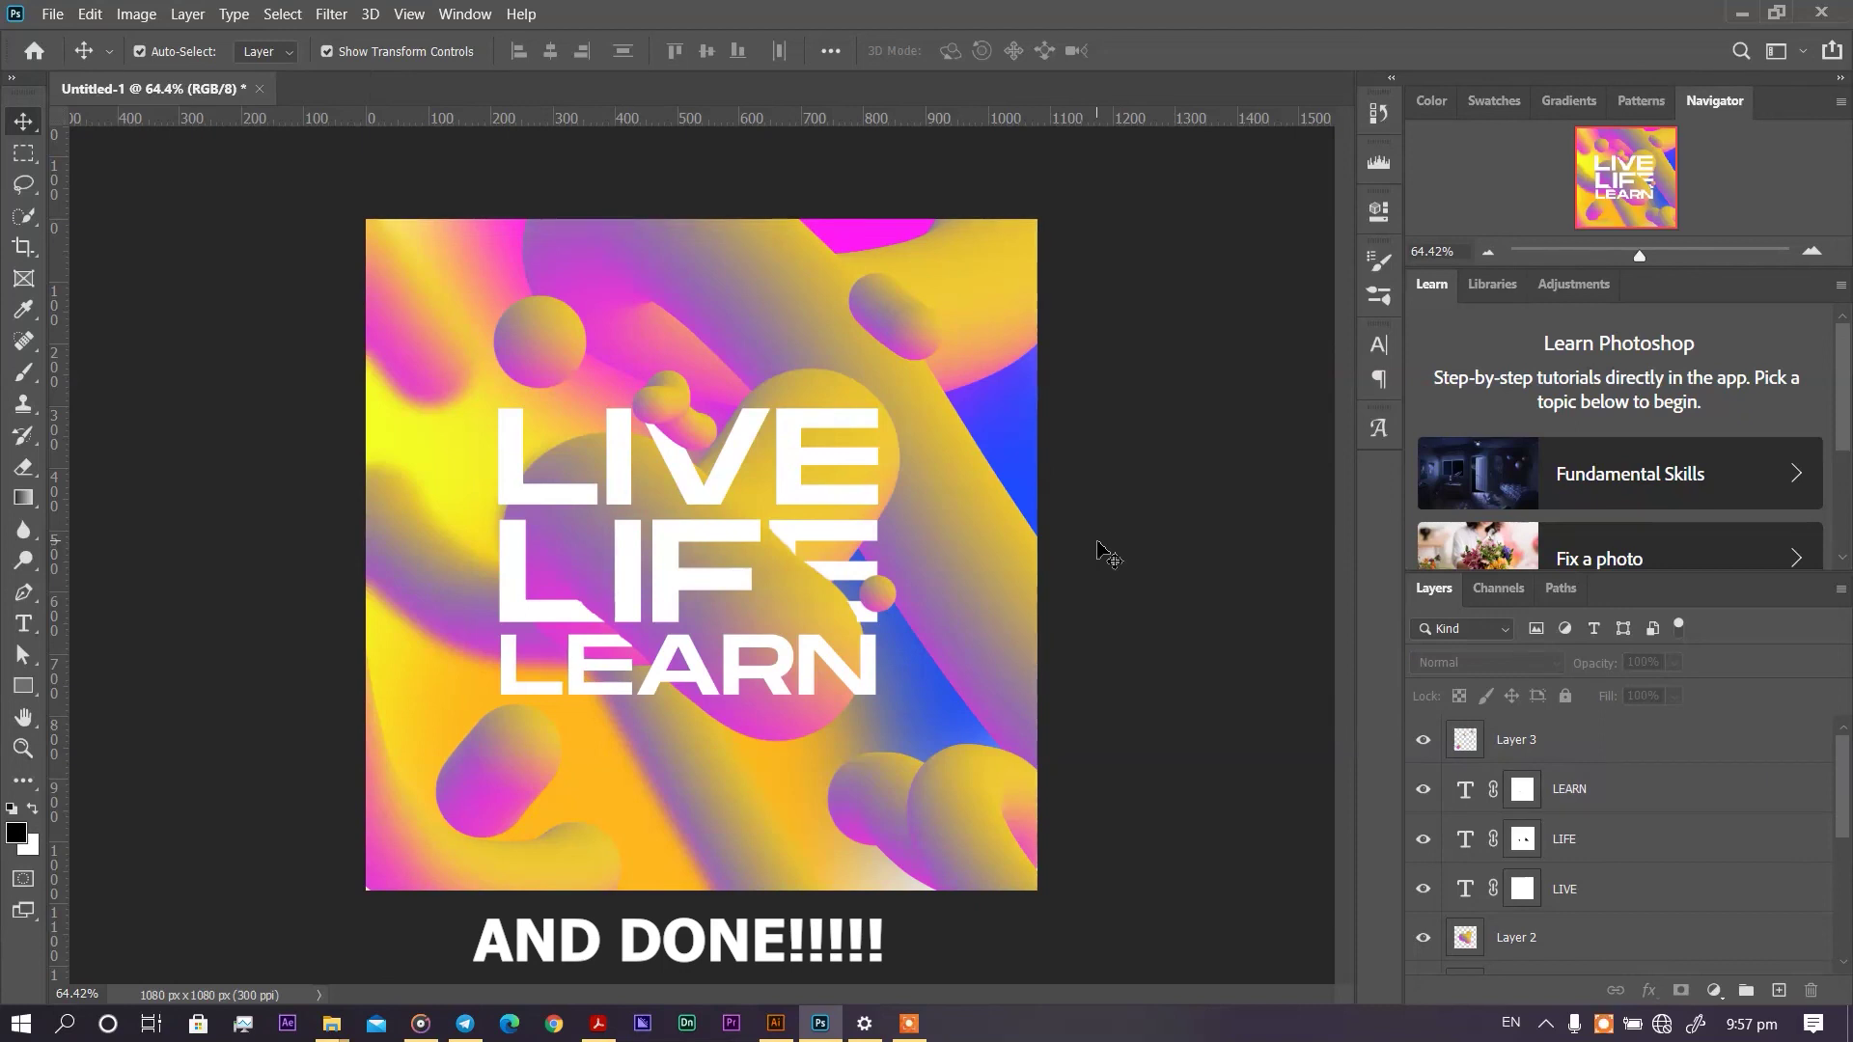
Step: Save the finished poster as a Photoshop PSD in the PRO folder
{"action": "key", "text": "ctrl+s"}
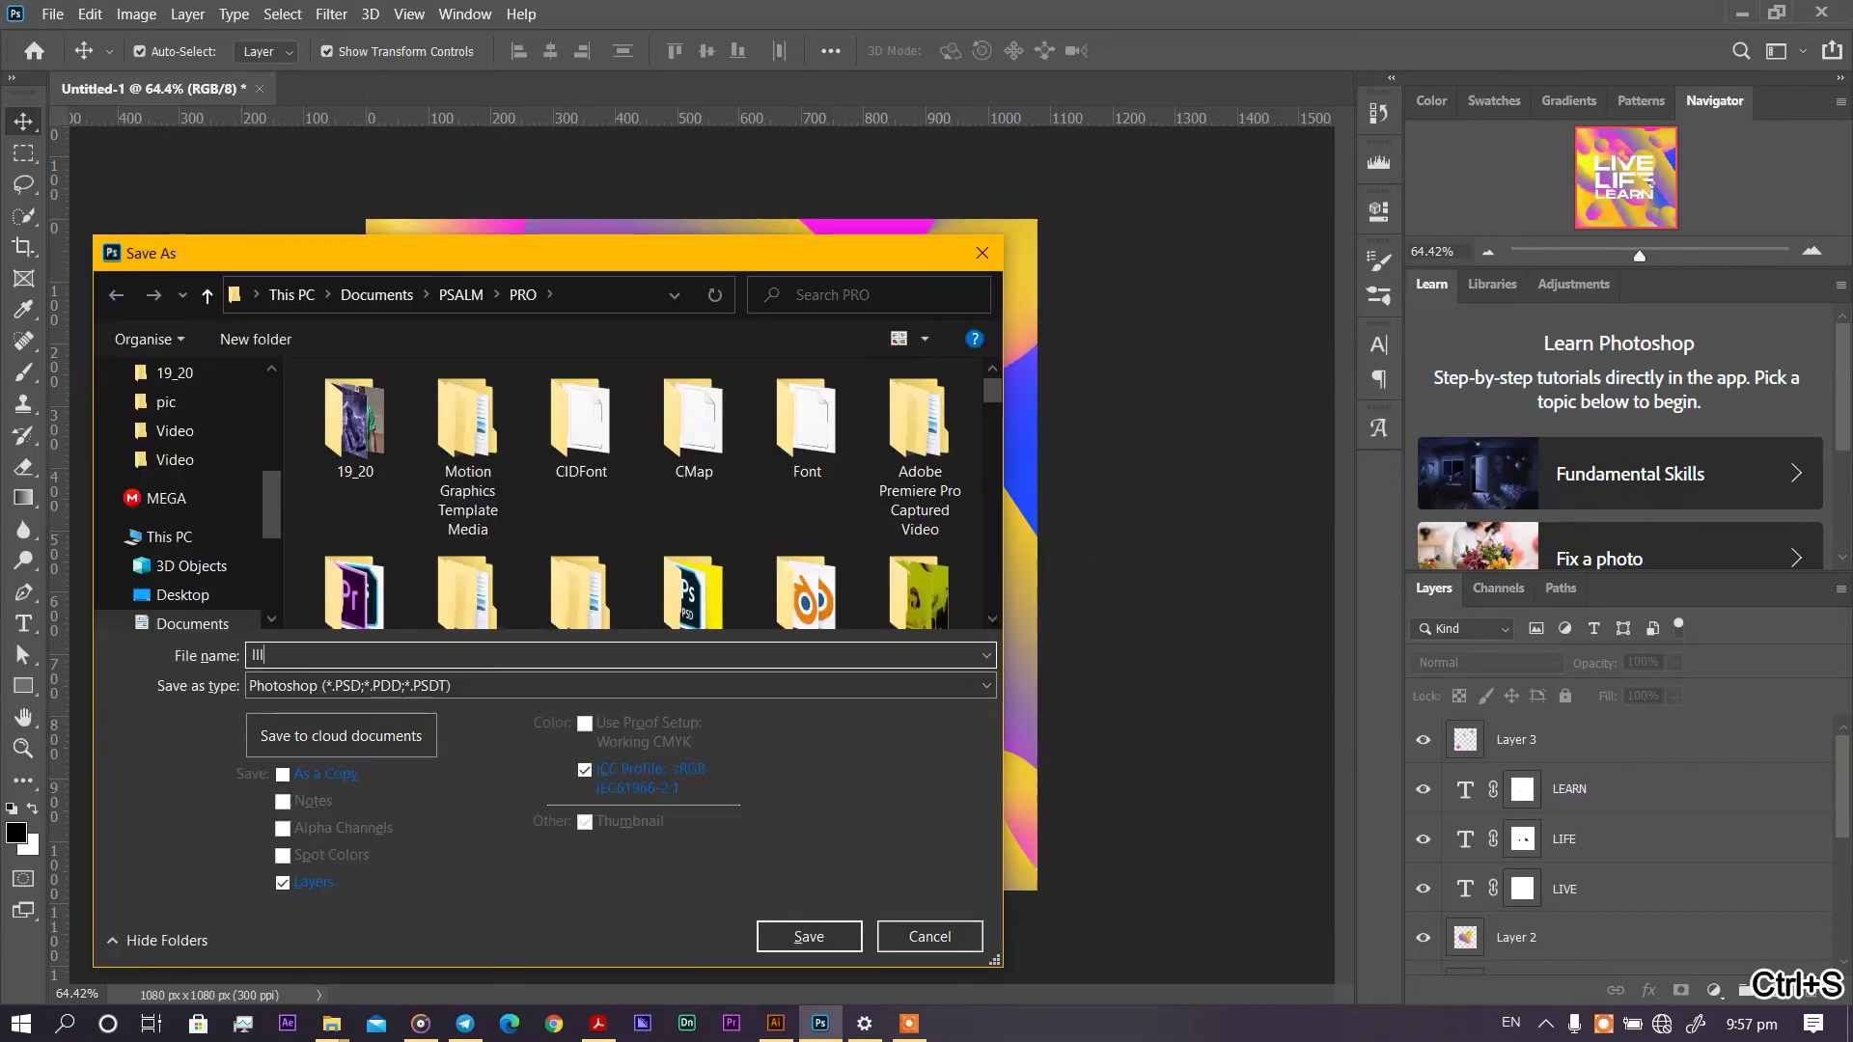